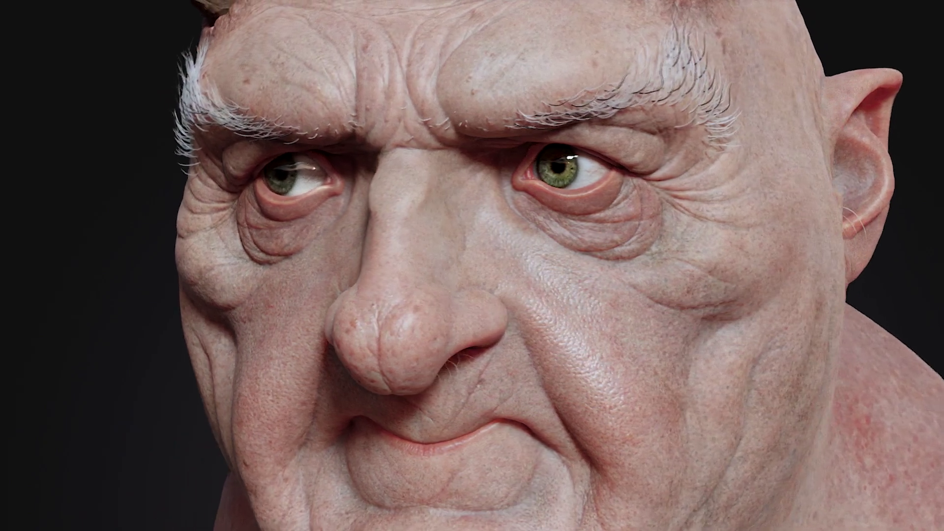
Step: Load the side-profile head sketch onto a plane and frame it in the canvas as reference
key(4)
double_click(477, 302)
right_click(537, 347)
double_click(531, 341)
double_click(529, 177)
Step: Append the anatomy reference head and rough in the bust's brow and nose with ClayBuildup
key(s)
double_click(370, 194)
click(450, 246)
right_click(438, 280)
key(5)
key(s)
key(s)
key(3)
key(s)
double_click(434, 208)
key(ctrl+z)
Step: Build up the eye bags and horn masses, adjusting brush size as the forms grow
right_click(471, 213)
double_click(452, 218)
key(s)
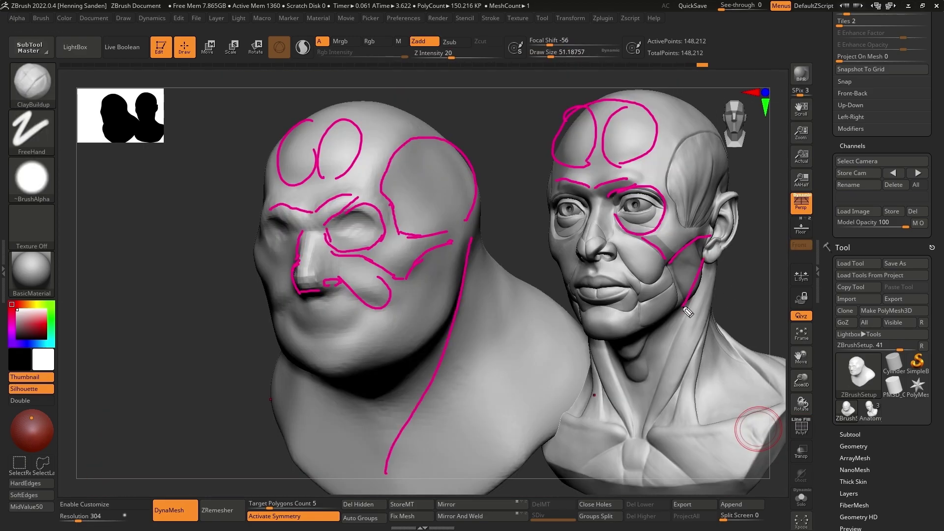
key(ctrl+z)
double_click(428, 240)
key(s)
double_click(419, 250)
double_click(440, 167)
Step: Draw DamStandard planning lines over the facial muscle groups on the bust
key(s)
double_click(456, 178)
key(s)
double_click(495, 204)
double_click(493, 196)
key(s)
key(s)
key(ctrl+z)
Step: Carve forehead creases and crow's-foot wrinkles around the eye with DamStandard Zsub
double_click(515, 225)
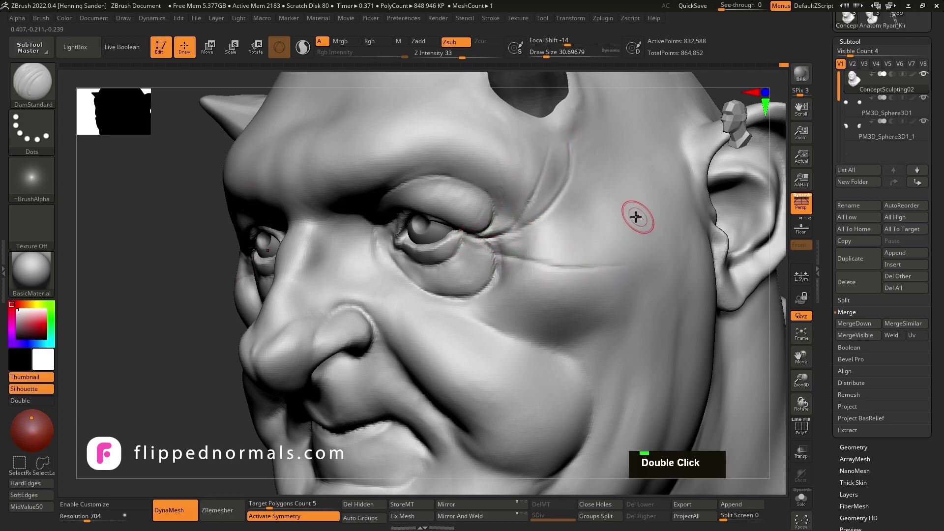
key(s)
double_click(473, 274)
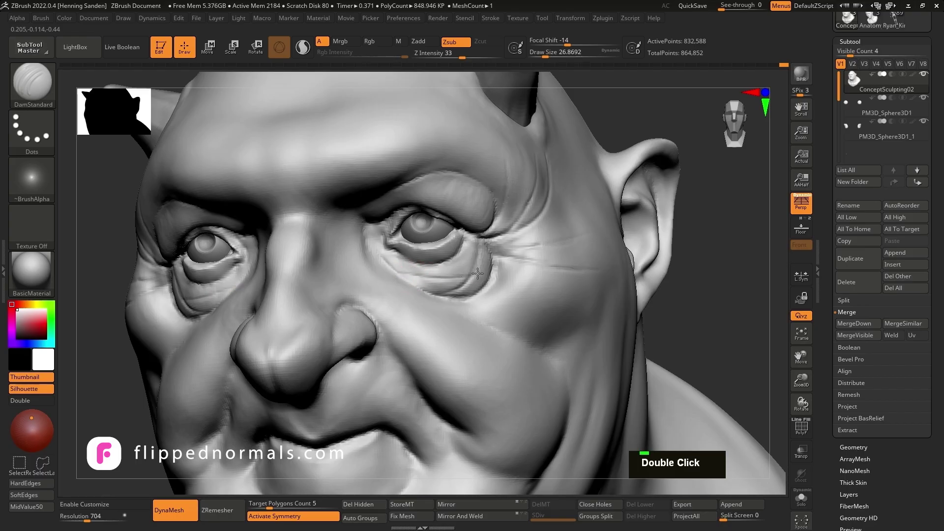
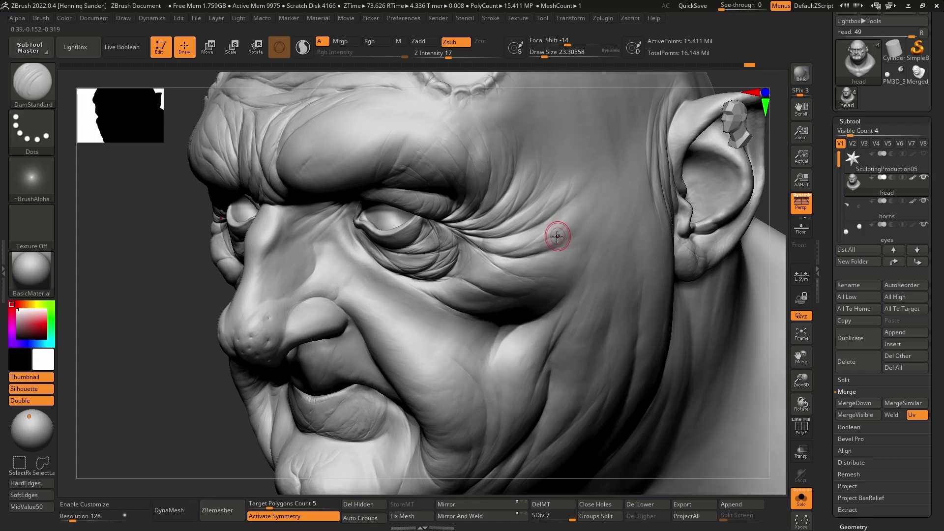
Step: Refine the eyelid folds and brow ring with ClayBuildup strokes
right_click(472, 246)
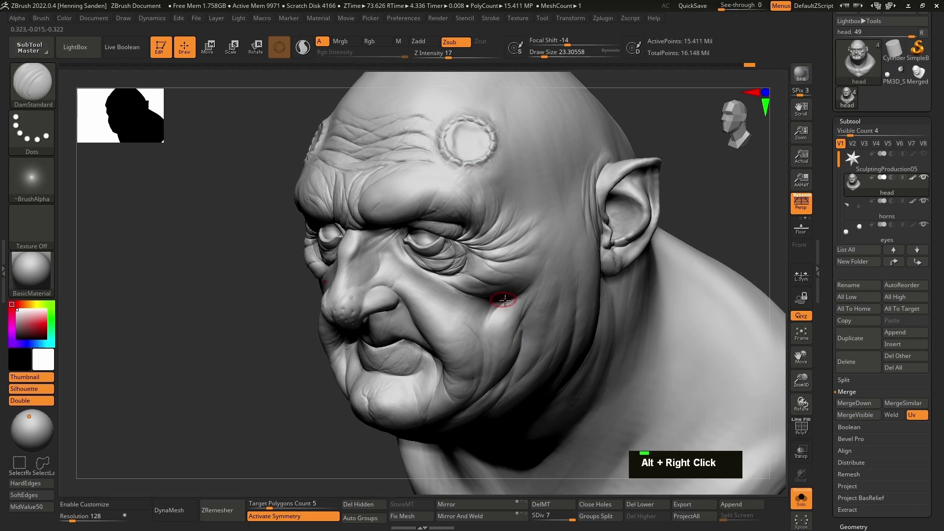
click(441, 179)
right_click(484, 262)
click(484, 262)
right_click(517, 310)
click(517, 310)
click(514, 326)
double_click(496, 307)
click(488, 326)
Step: Create a new layer and set up a skin alpha with the DragRect stroke
right_click(454, 224)
click(454, 224)
click(446, 234)
right_click(466, 297)
click(465, 296)
click(445, 260)
Step: Stamp fine skin texture over the cheeks, nose and eye area
key(s)
double_click(394, 293)
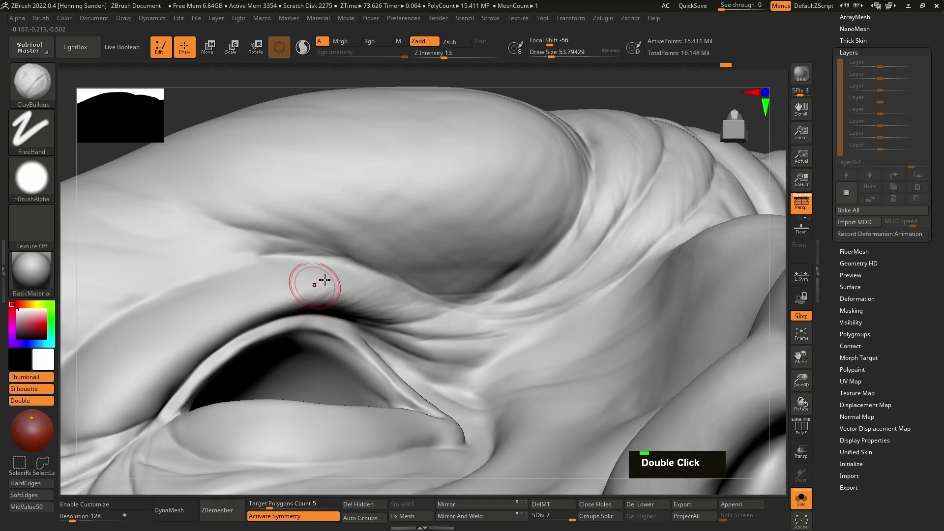
key(s)
double_click(363, 191)
key(s)
double_click(347, 245)
double_click(336, 262)
Step: Stamp pore alpha across the upper lip, nostrils and both cheeks with the Standard brush
key(alt+a)
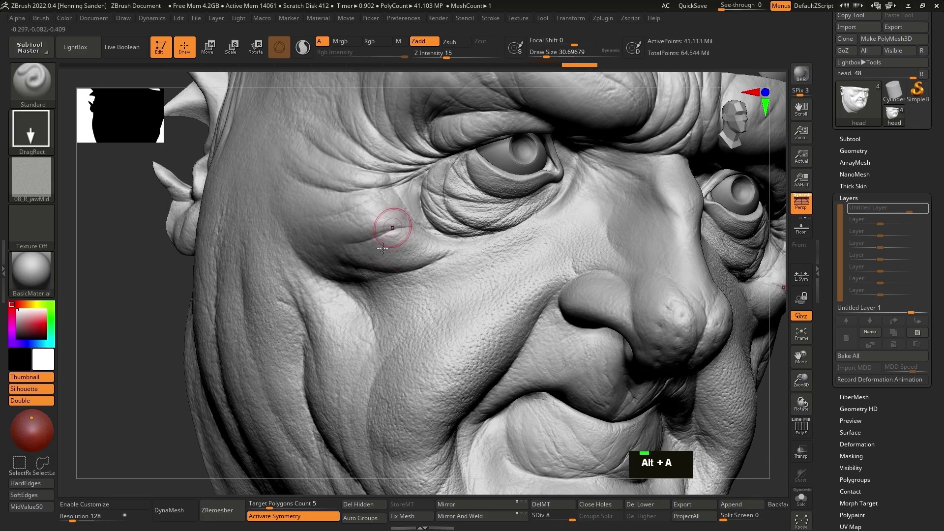
right_click(381, 230)
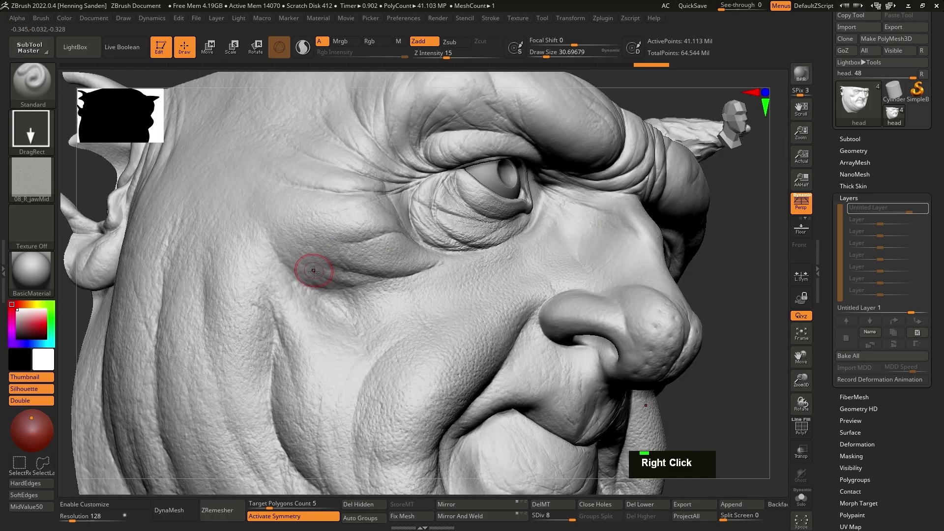
key(alt+a)
right_click(428, 333)
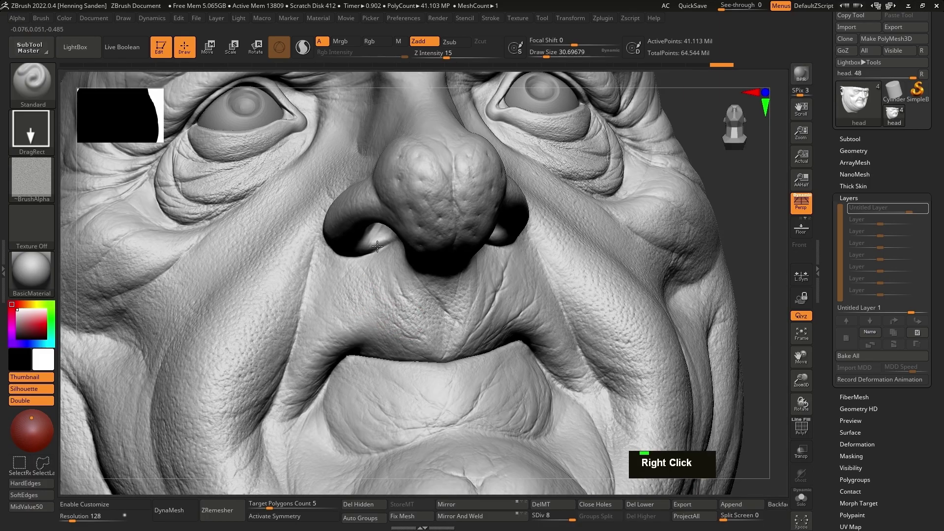